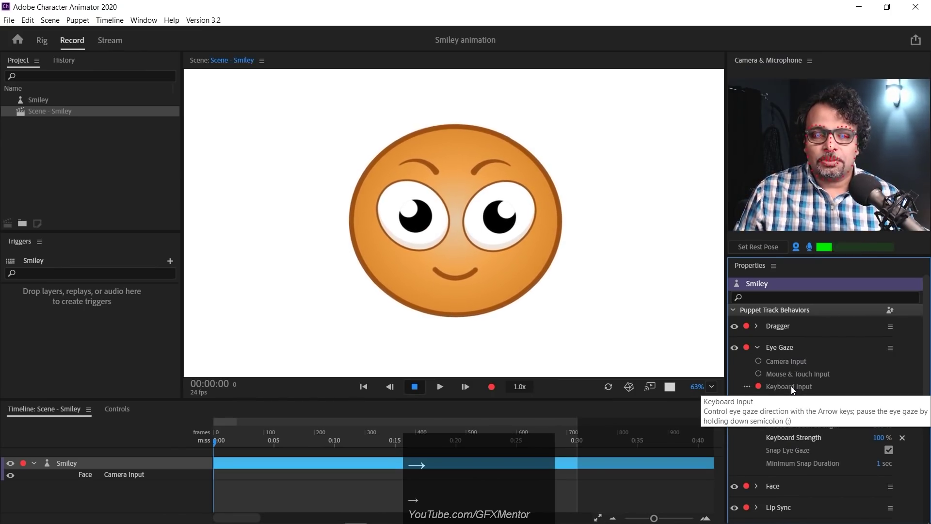
Step: Steer the puppet's eye gaze left, right, up and down repeatedly with the arrow keys
key(Right)
key(Left)
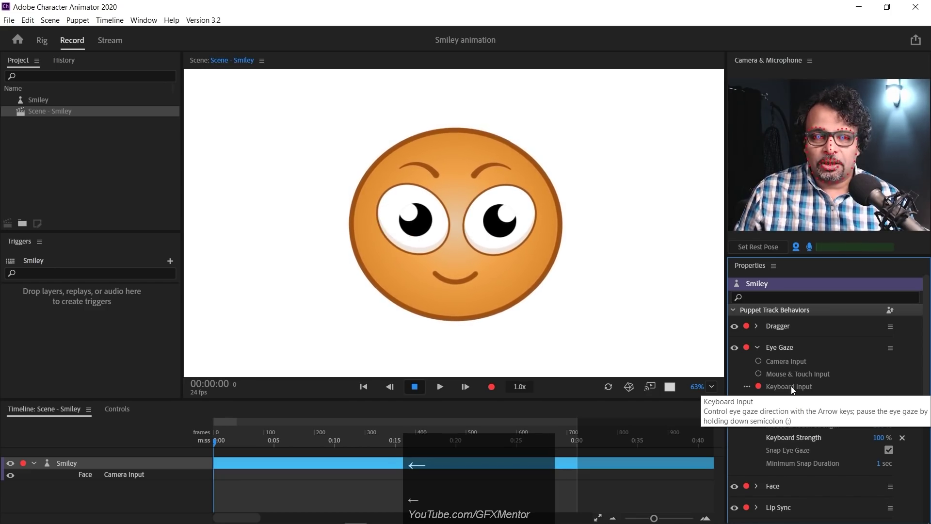
key(Up)
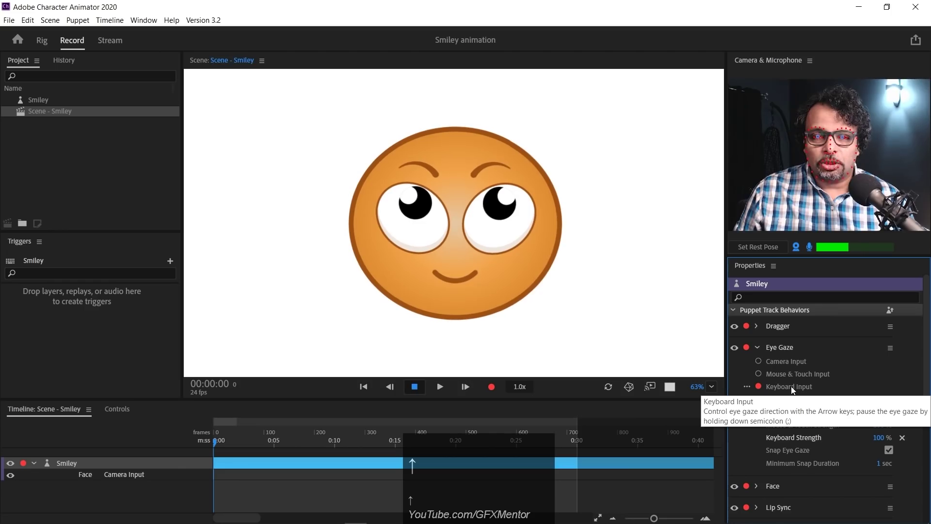
key(Down)
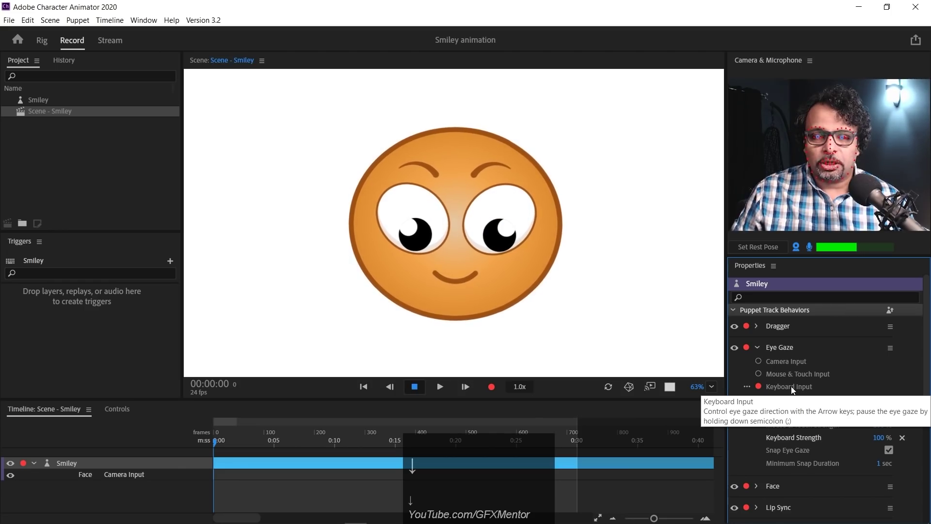
key(Left)
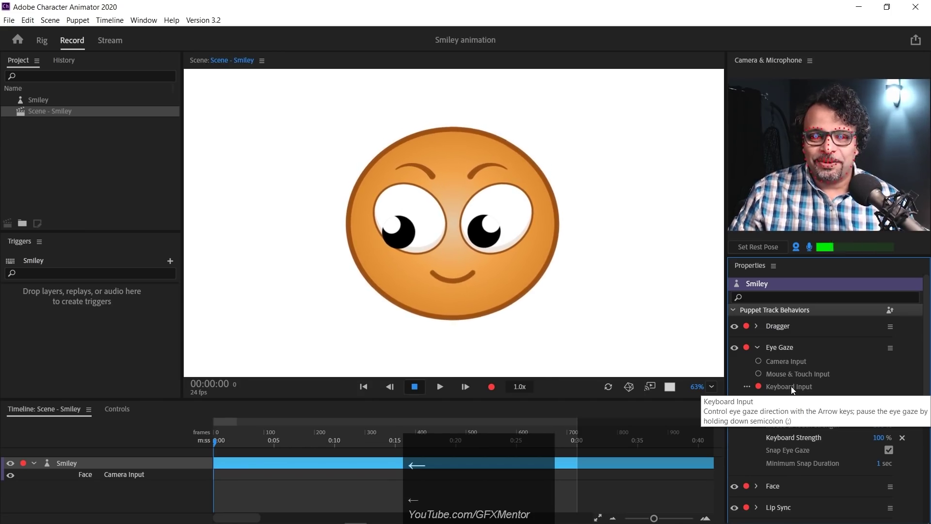
key(Up)
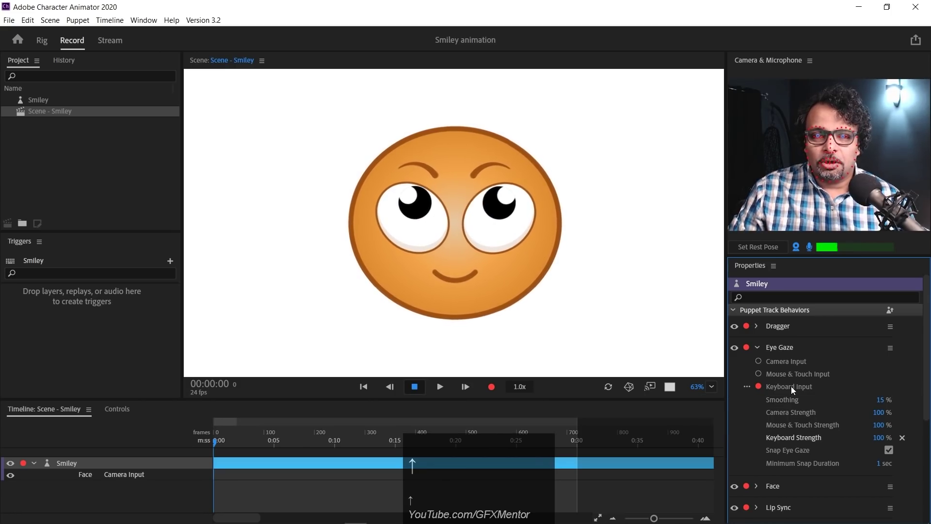
key(Right)
key(Down)
key(Up)
key(Down)
key(Left)
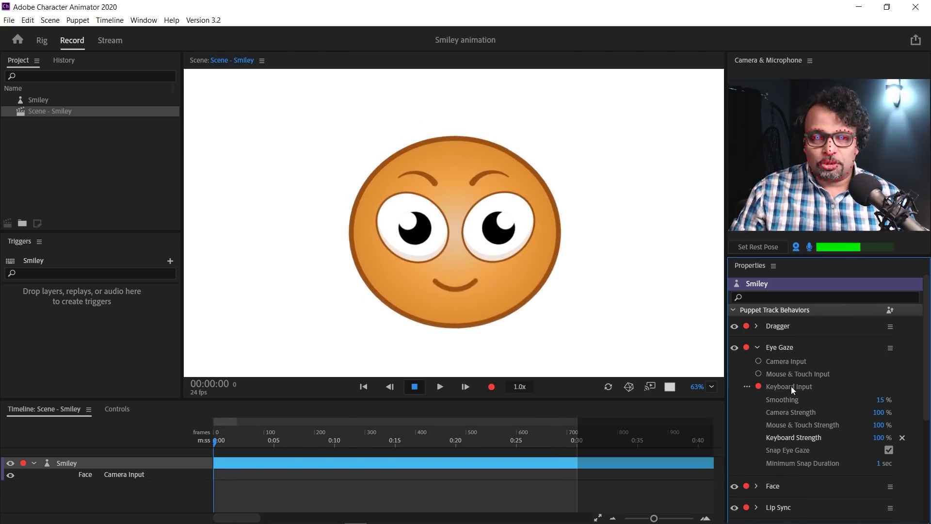
key(Right)
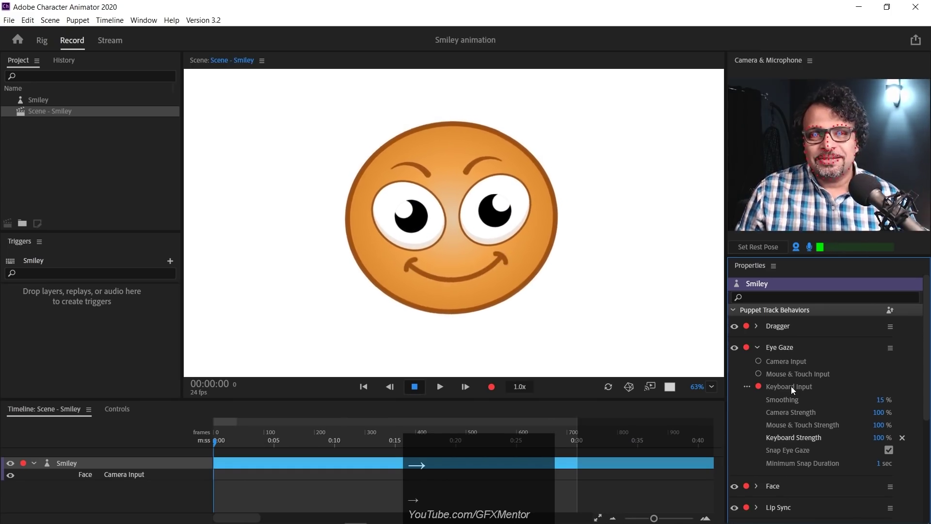
key(Right)
key(Left)
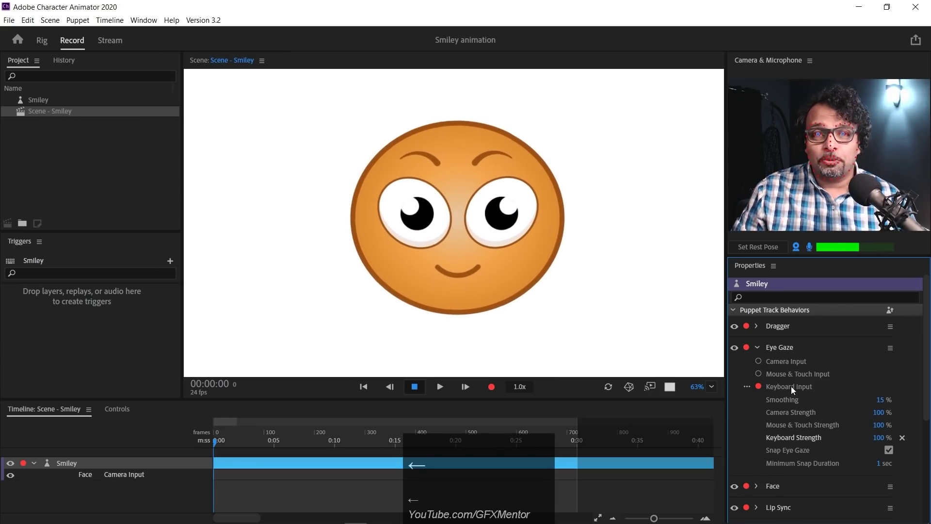
key(Up)
key(Down)
key(Up)
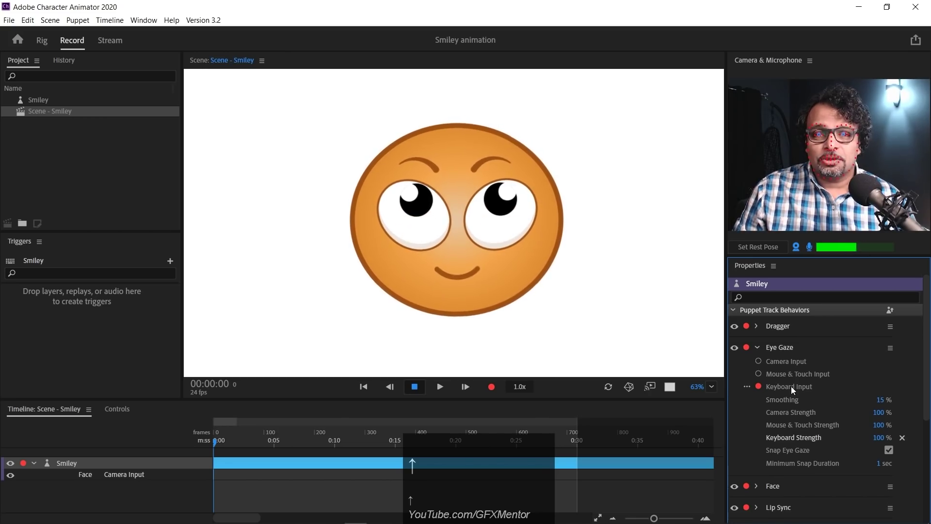
key(Right)
key(Left)
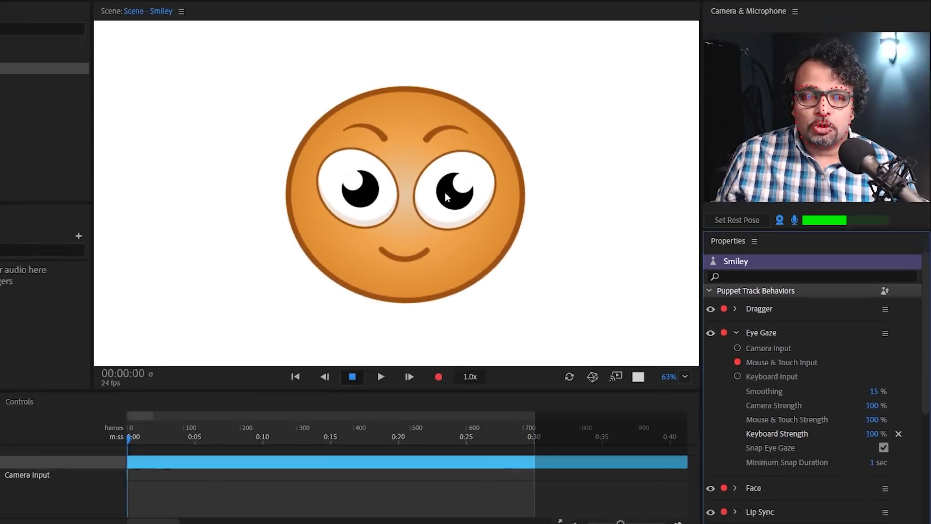
Step: Drag the pupils with the mouse to steer where the eyes look
drag(503, 227, 508, 220)
drag(508, 221, 510, 224)
scroll(up, 3)
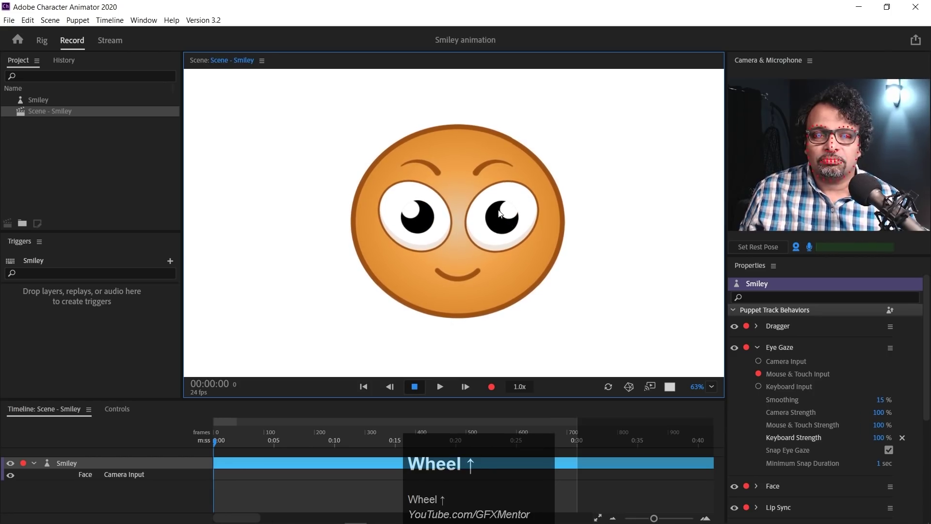
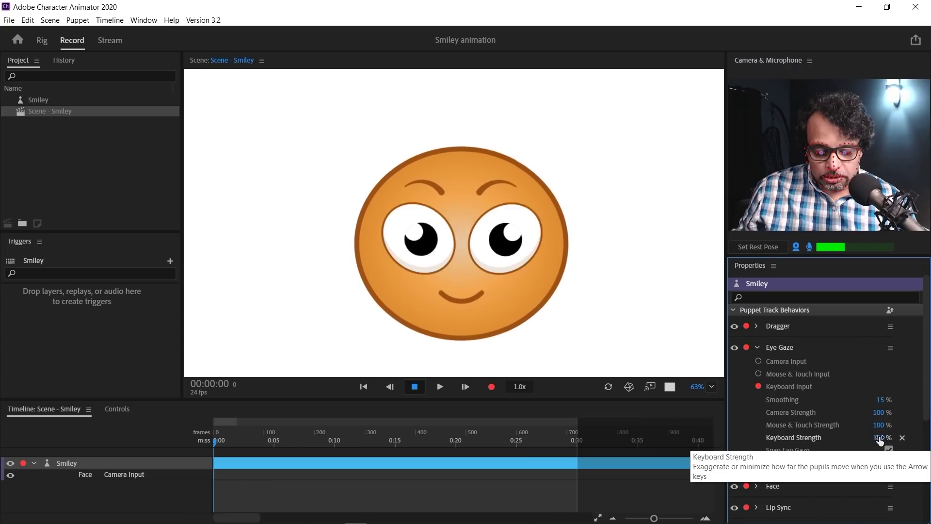
Step: Refocus the scene for a few more arrow-key glances, then select the Smiley puppet in the Project panel
key(Right)
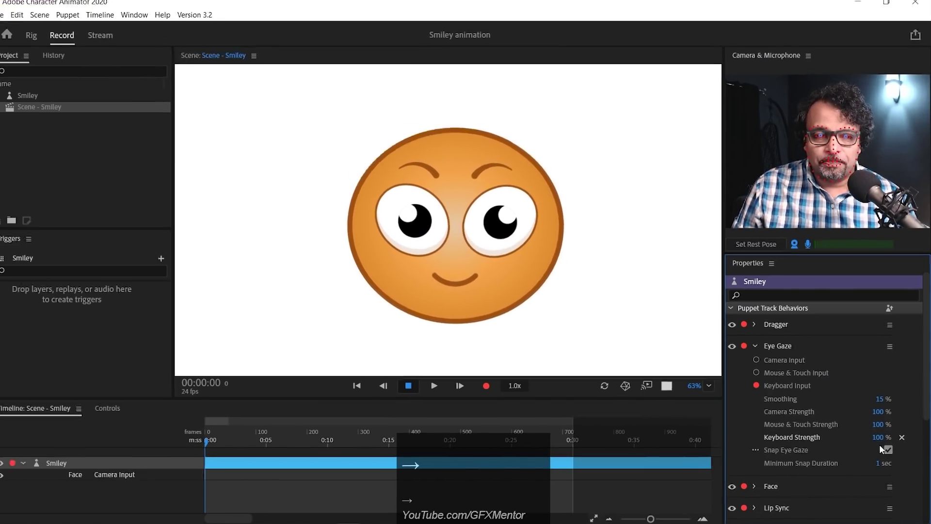
click(874, 437)
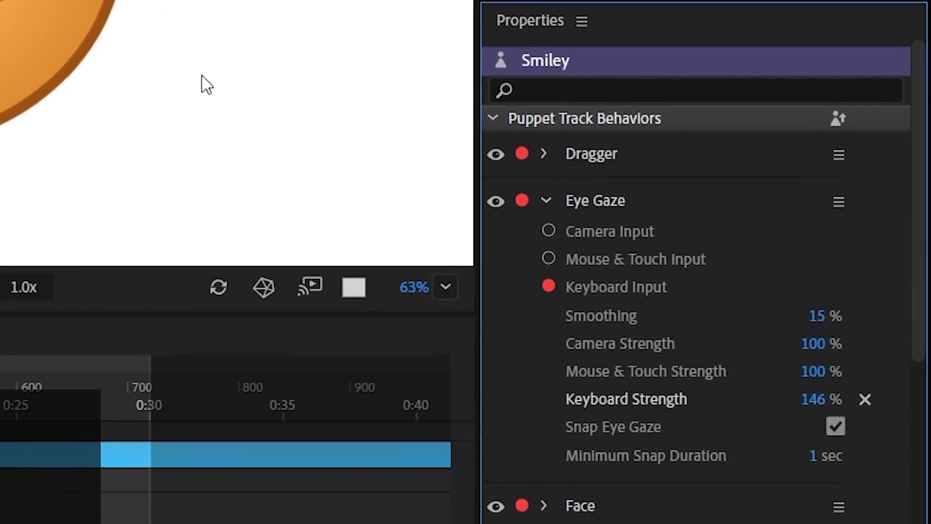
key(Right)
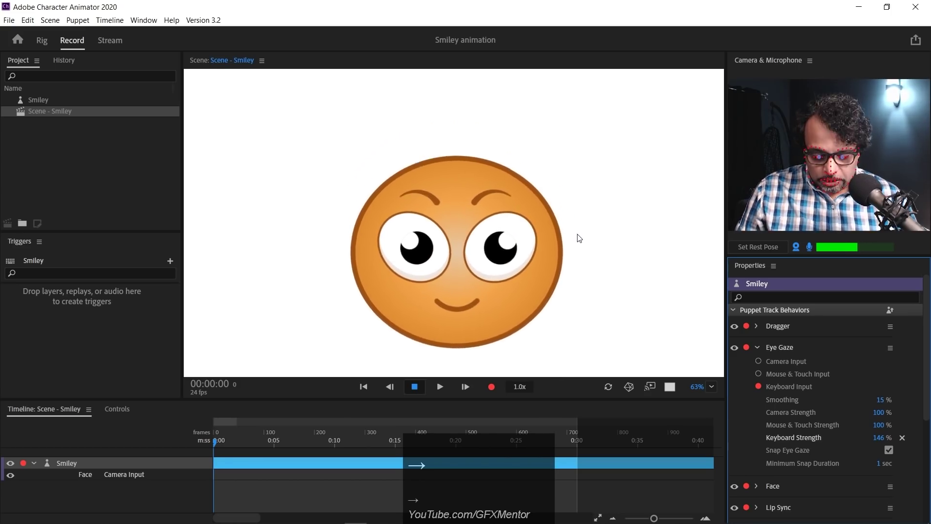
key(Left)
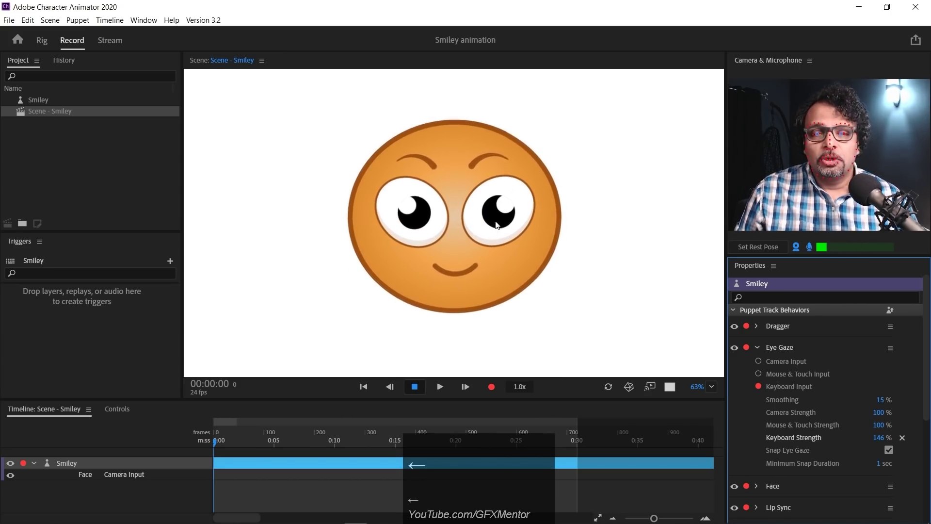
key(Right)
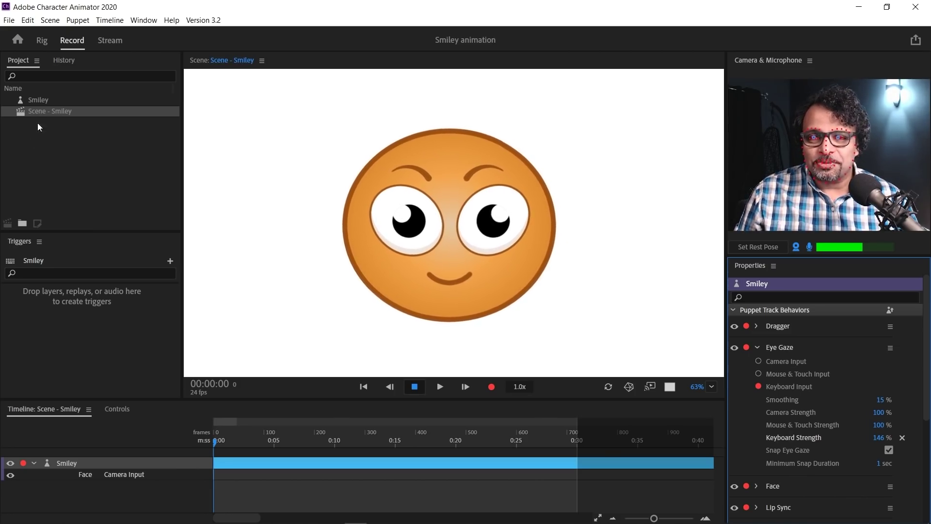
click(51, 102)
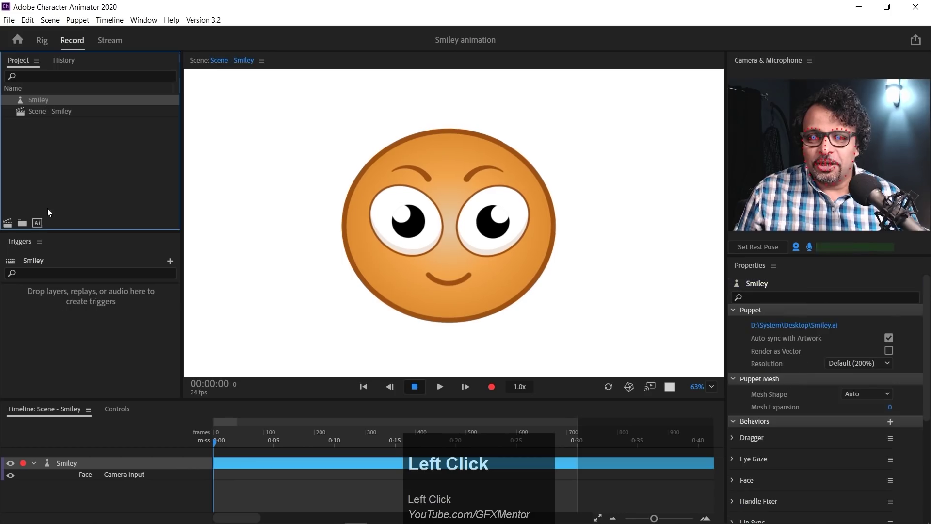
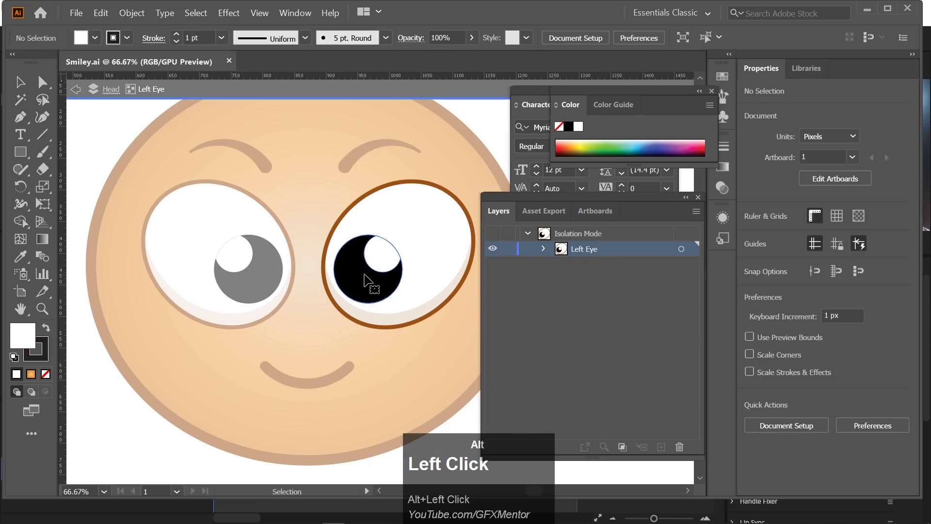
Step: Reflect the Left Eye pupil across the vertical axis so its white highlight sits upper-left
right_click(374, 271)
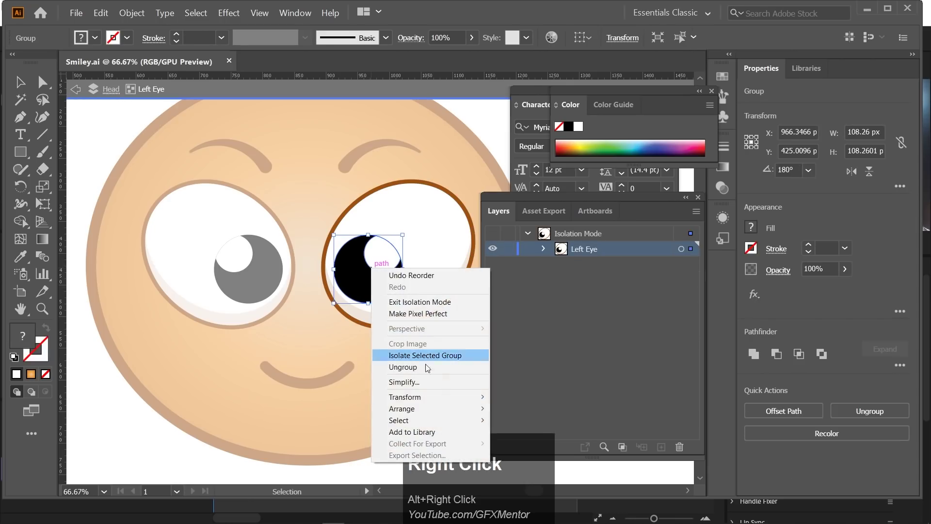
click(447, 396)
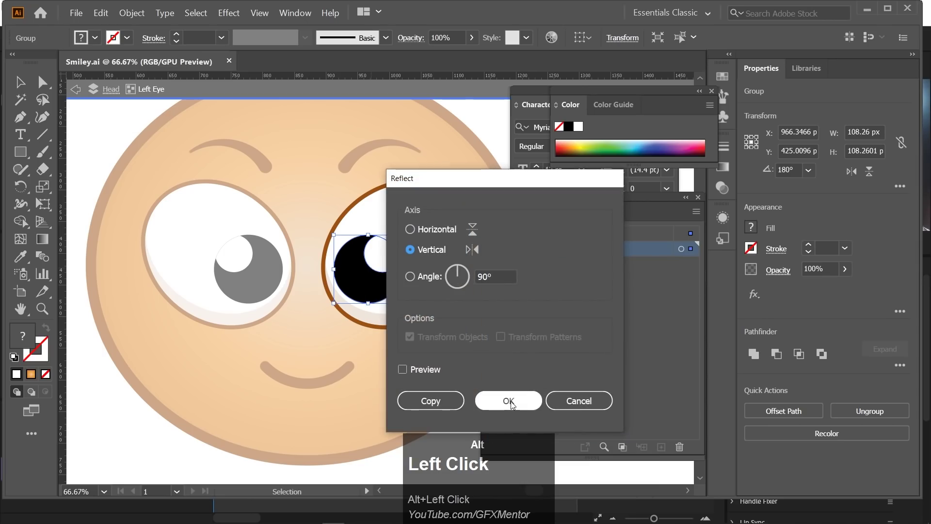
click(513, 406)
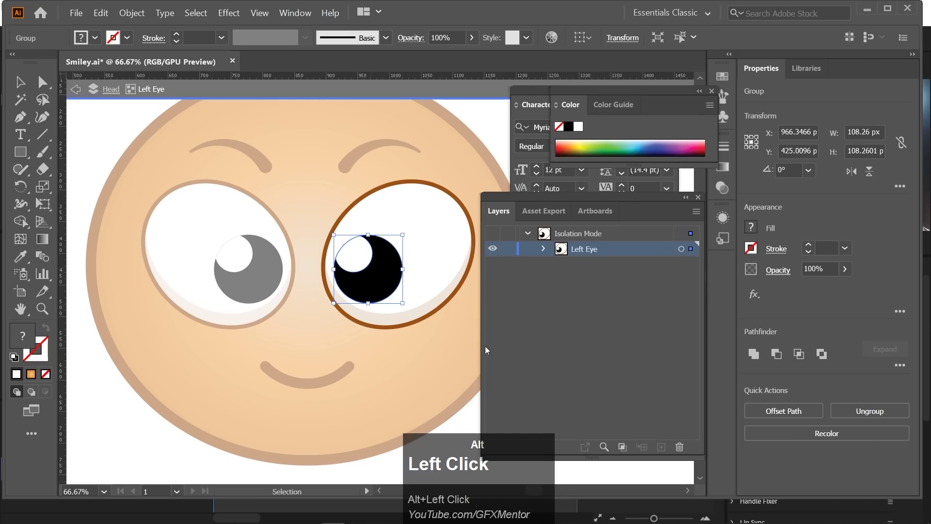
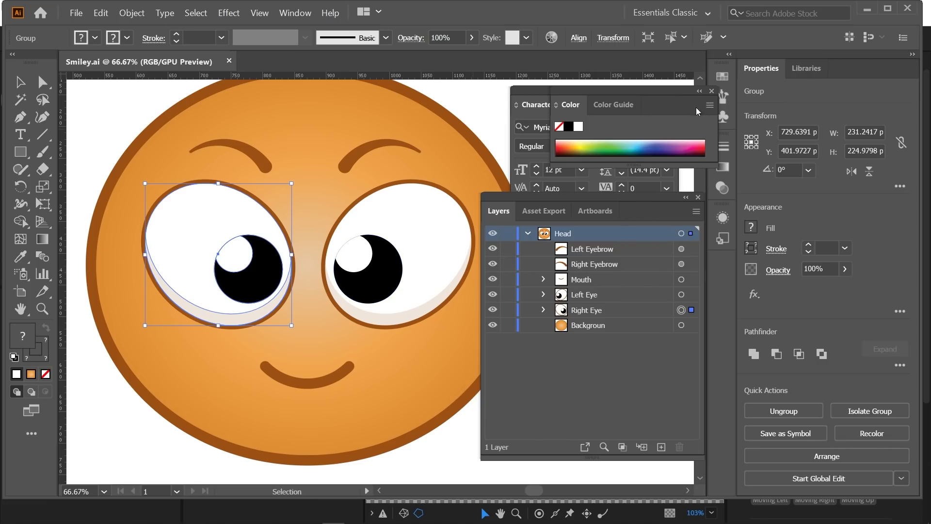
Step: Expand the Right Eye group and Right Eye White to show the <Path> and <Ellipse> sublayers
drag(717, 95, 575, 231)
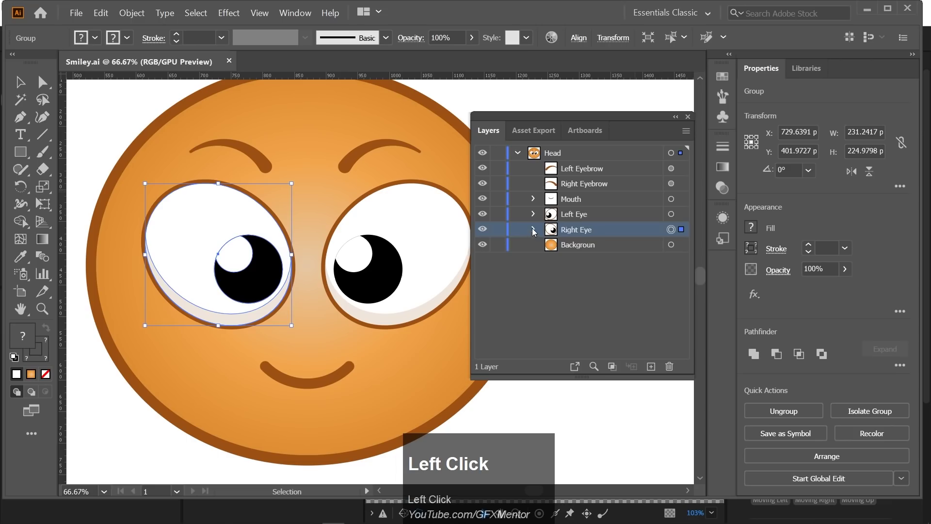
click(487, 233)
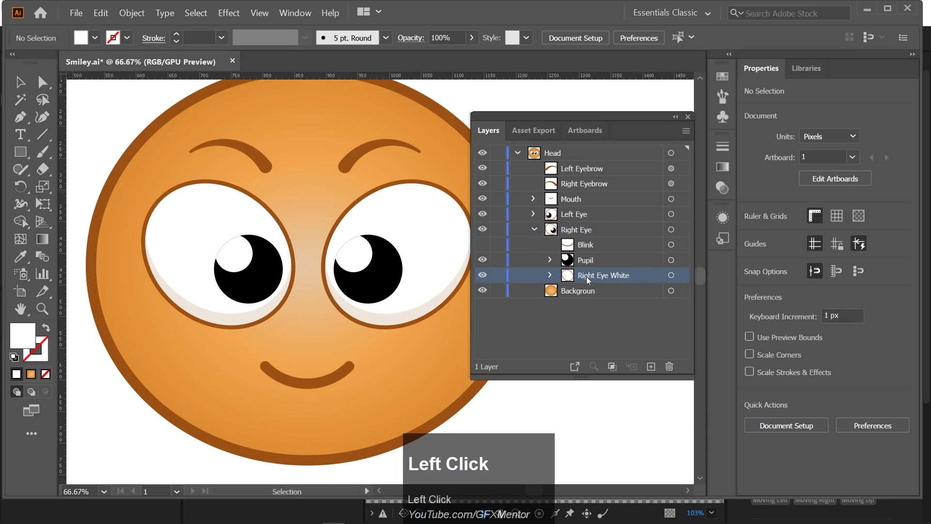
click(552, 276)
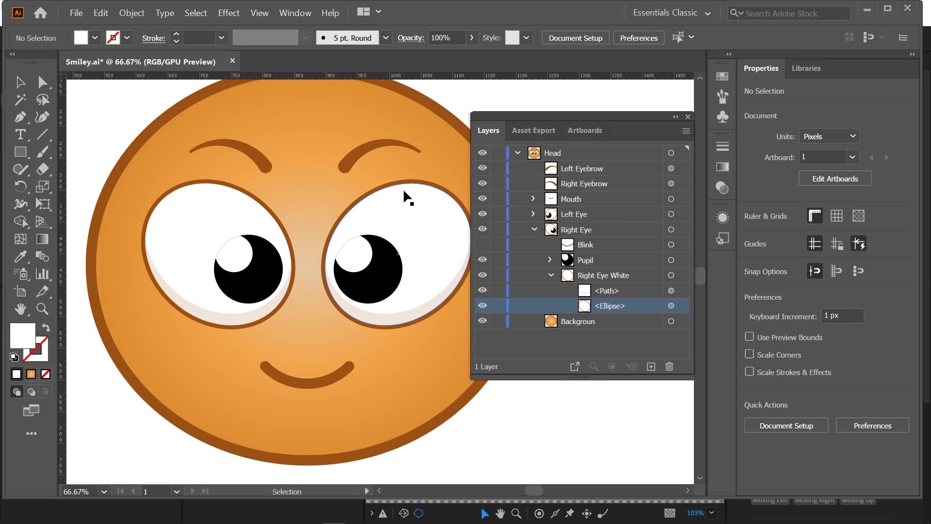
Step: Select the right eye's white ellipse and add its copy as a hidden 'right mask' layer above Right Eye White
click(409, 200)
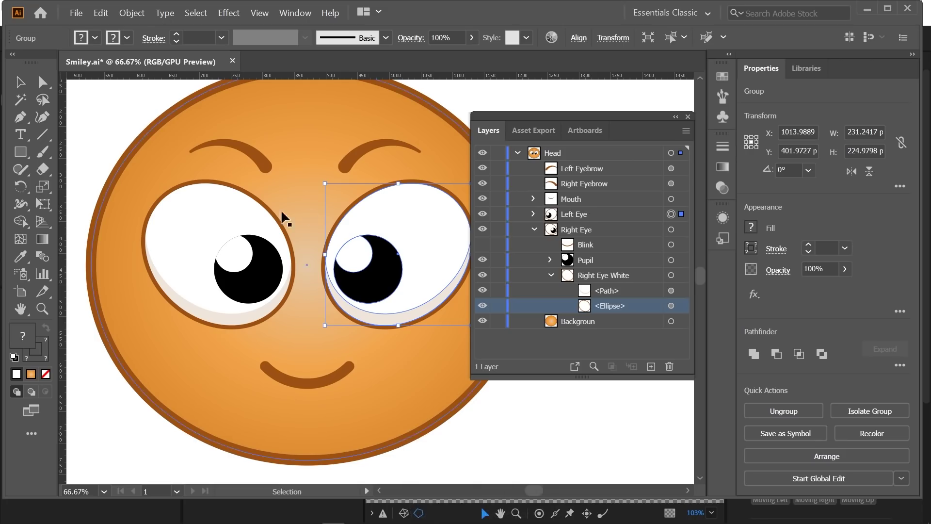
click(227, 218)
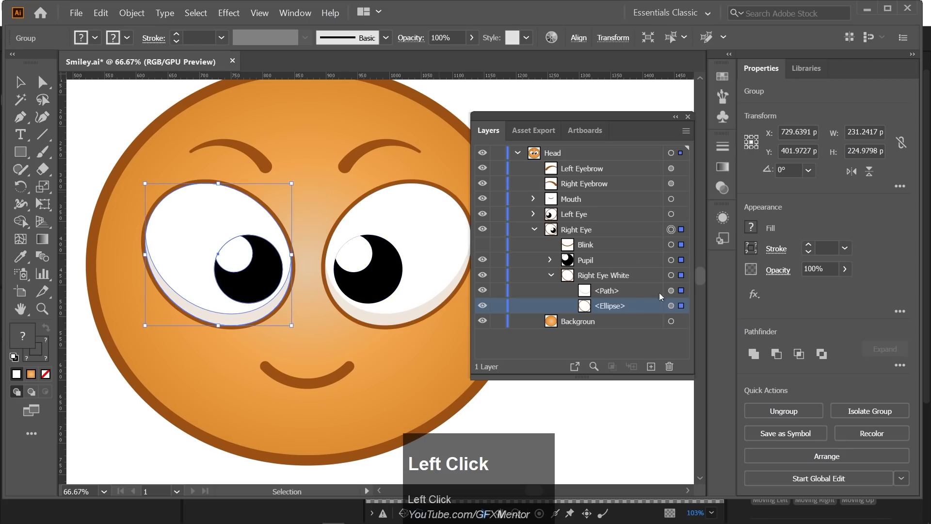
click(631, 321)
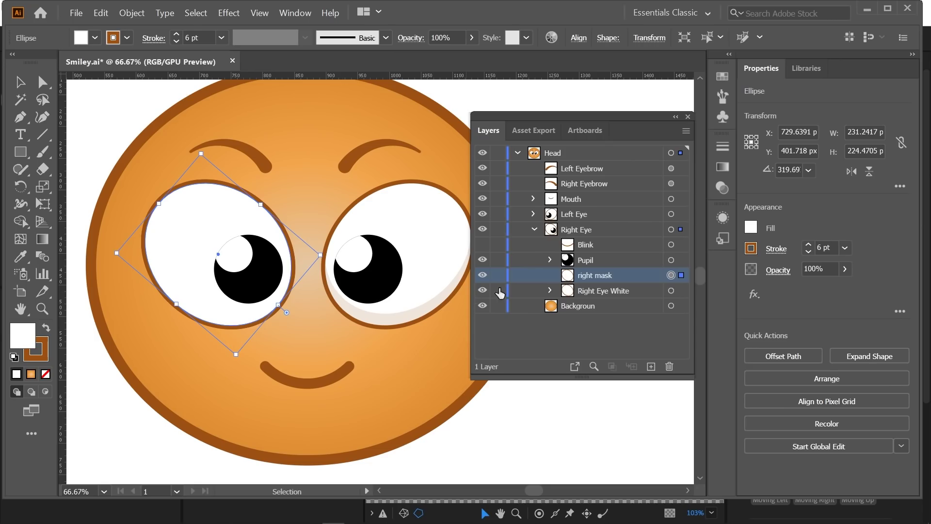
Step: Hide the right mask, move the right eye's shading <Path> above Pupil and rename it 'shade'
click(483, 279)
scroll(up, 3)
drag(249, 358, 596, 263)
click(596, 263)
text(shade)
key(Return)
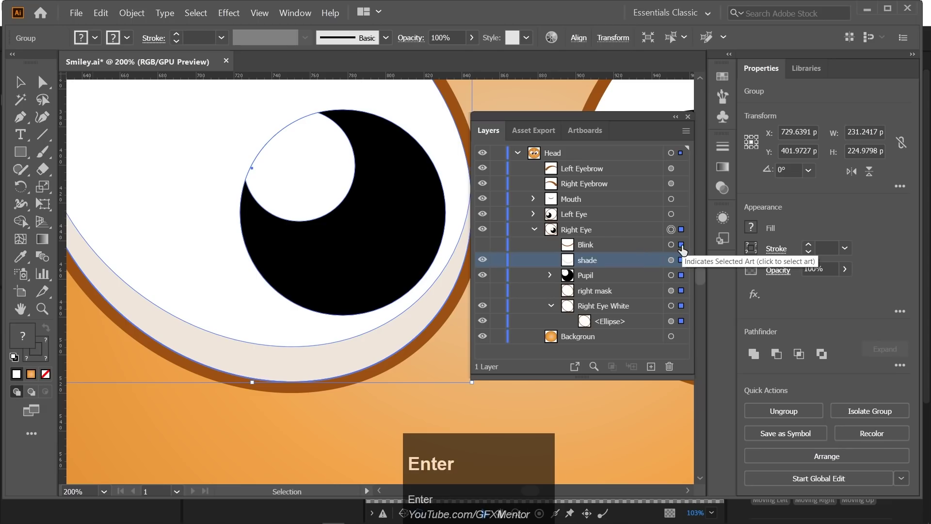
Step: Collapse the Right Eye White sublayer and scroll the Layers panel toward the Left Eye group
click(554, 306)
scroll(down, 3)
scroll(up, 3)
scroll(down, 3)
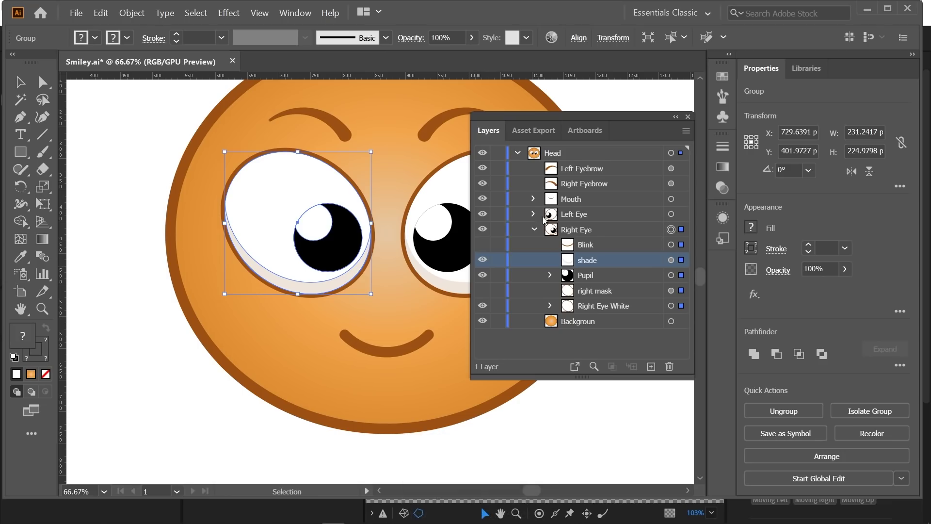
Step: Copy the Left Eye White ellipse, paste it in front above Left Eye White and rename it 'left mask'
click(536, 216)
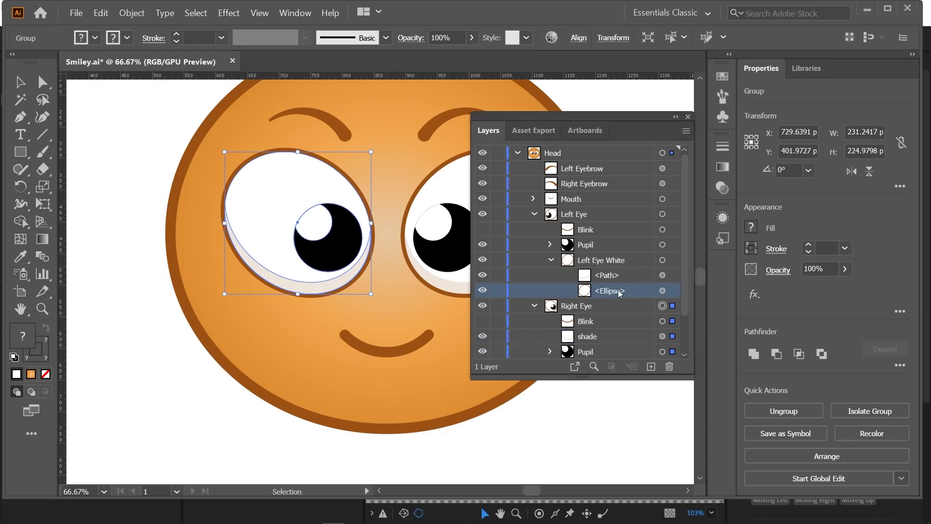
click(668, 295)
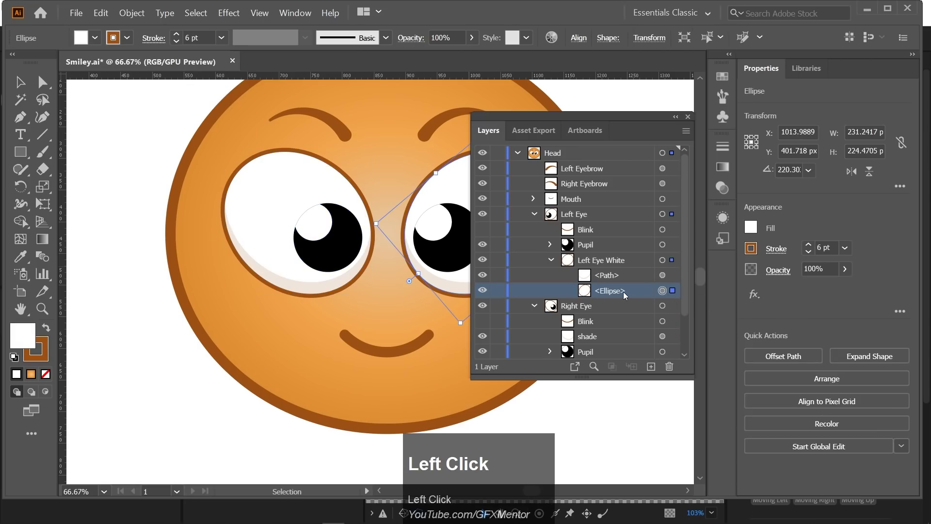
click(608, 290)
key(ctrl+c)
key(ctrl+b)
drag(610, 309, 601, 264)
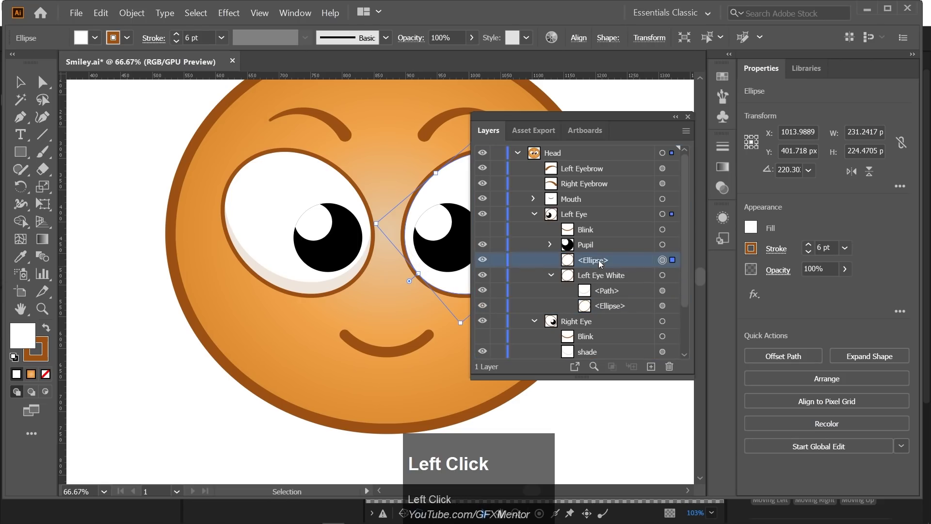
text(left)
key(space)
text(mask)
key(Return)
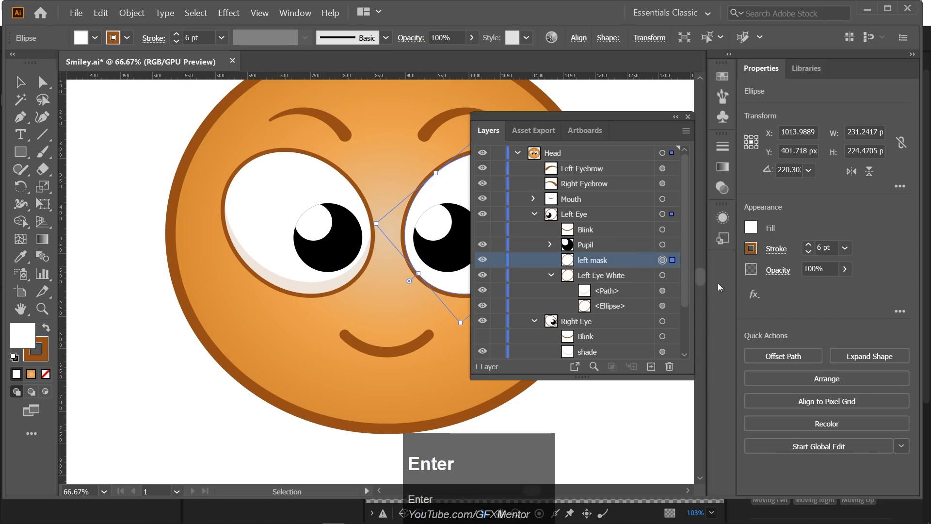
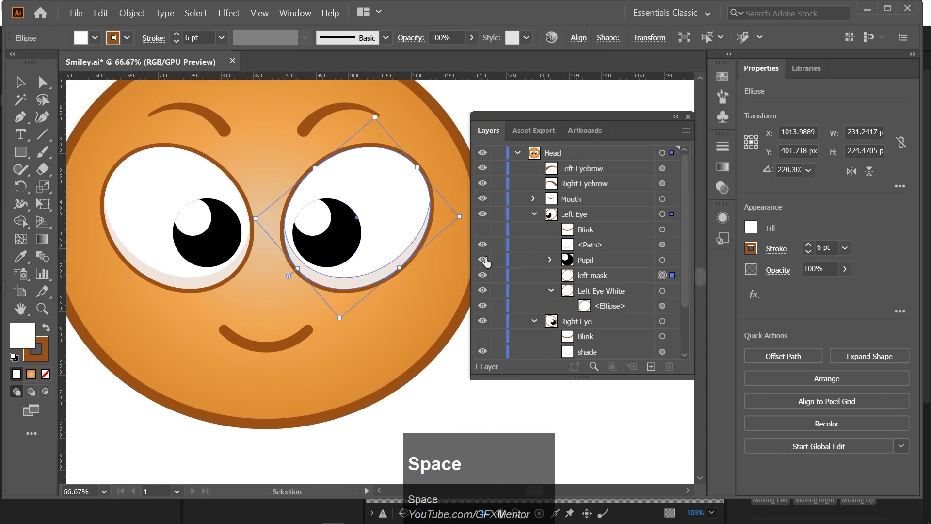
Step: Rename the left eye's shading path above the pupil to 'shade' and deselect the artwork
click(604, 248)
text(shade)
key(Return)
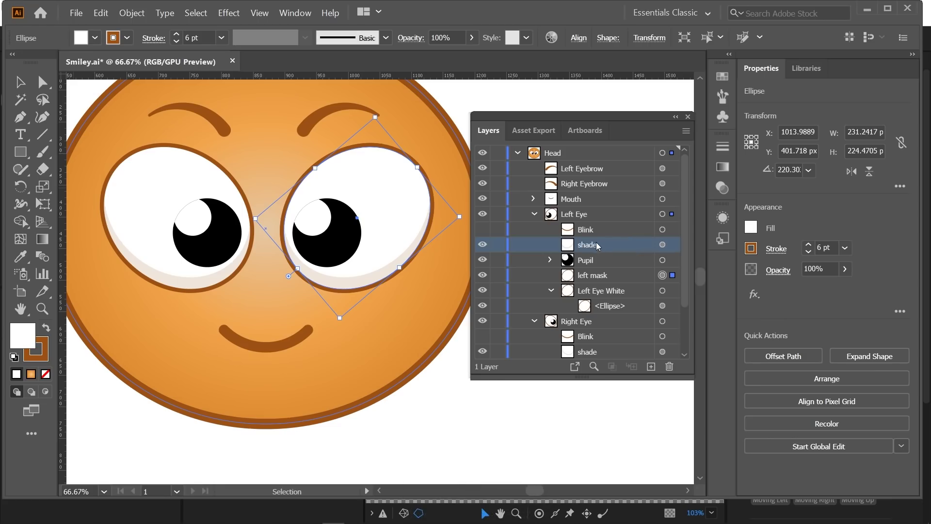
click(540, 216)
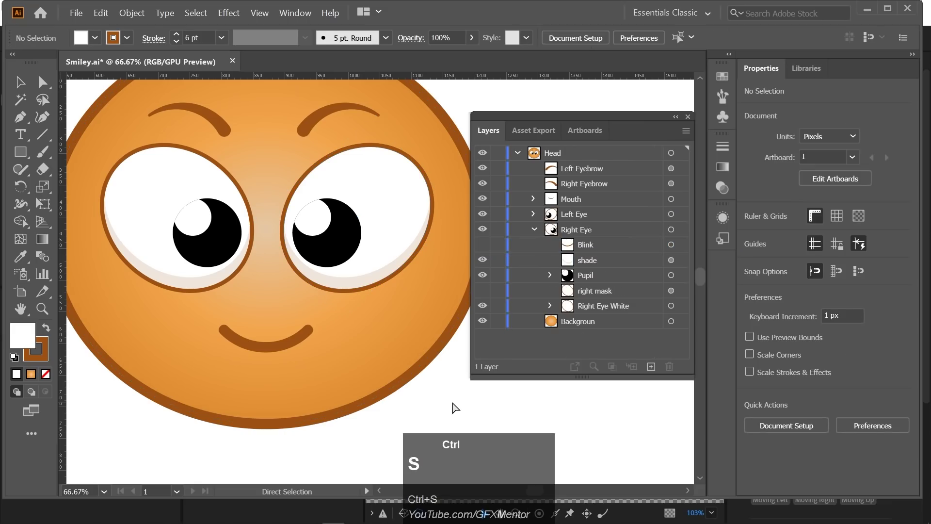
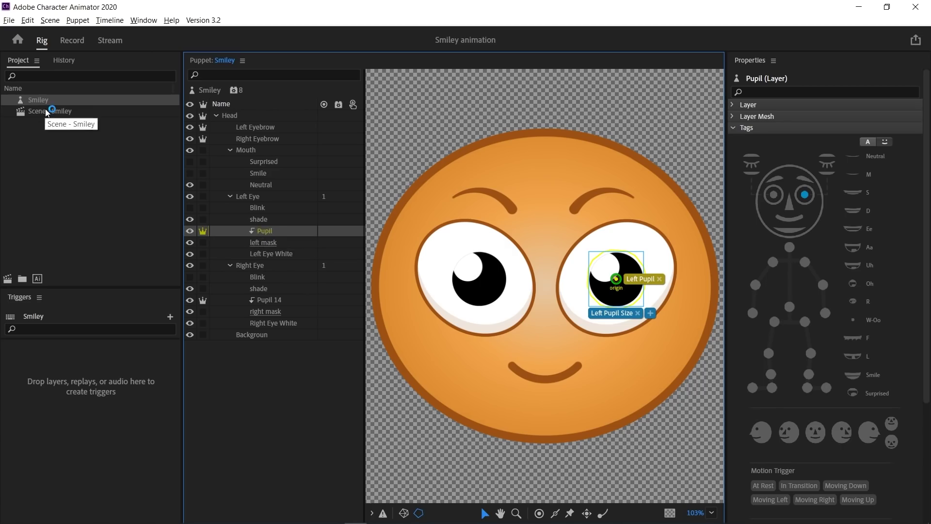
Step: With the Smiley scene live, glance the masked pupils left, right, up and down with the arrow keys, returning to centre
click(48, 112)
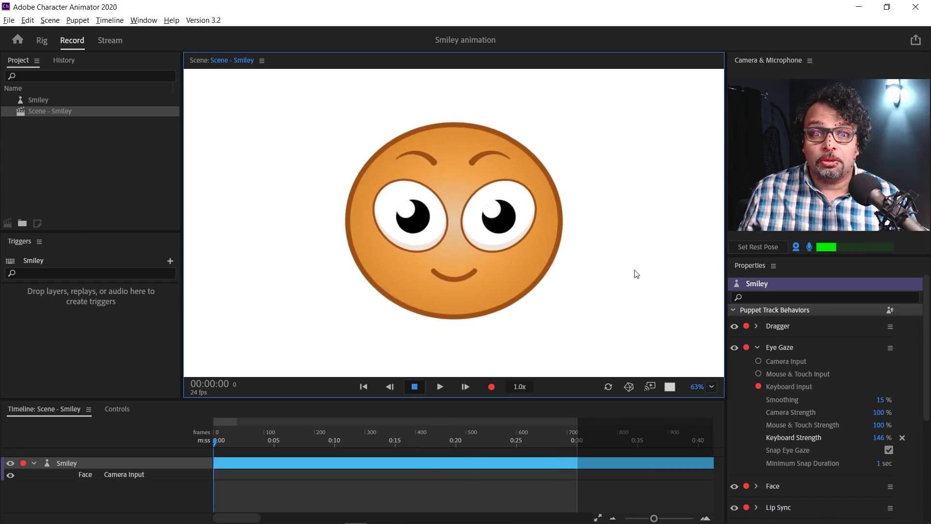
key(Left)
key(Right)
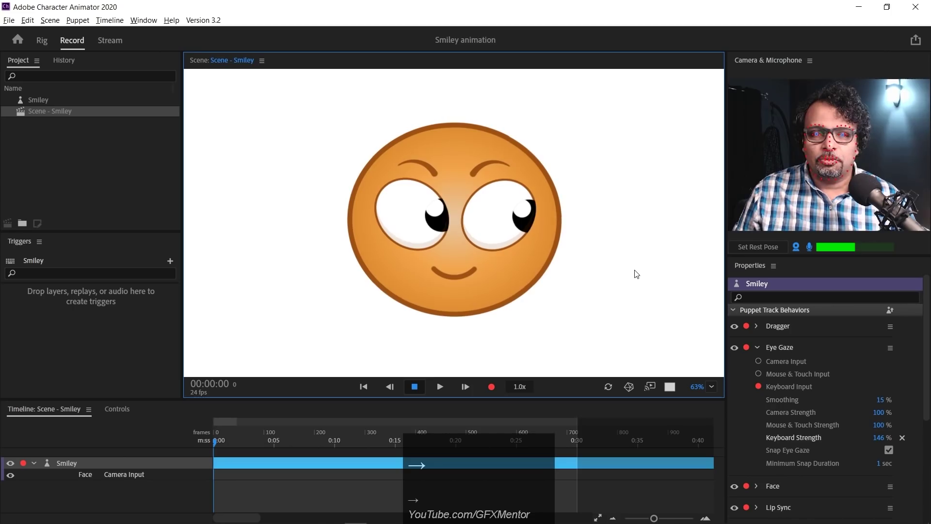
key(Left)
key(Up)
key(Down)
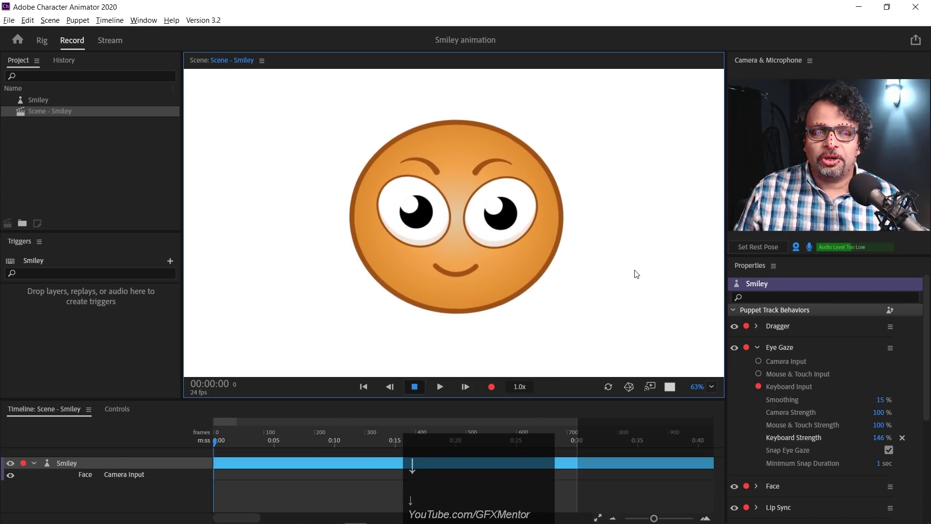
key(Left)
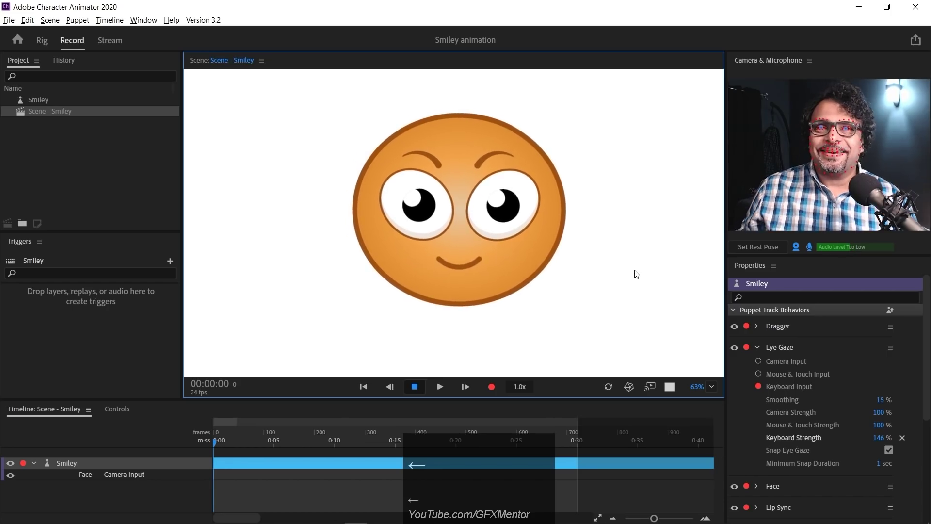
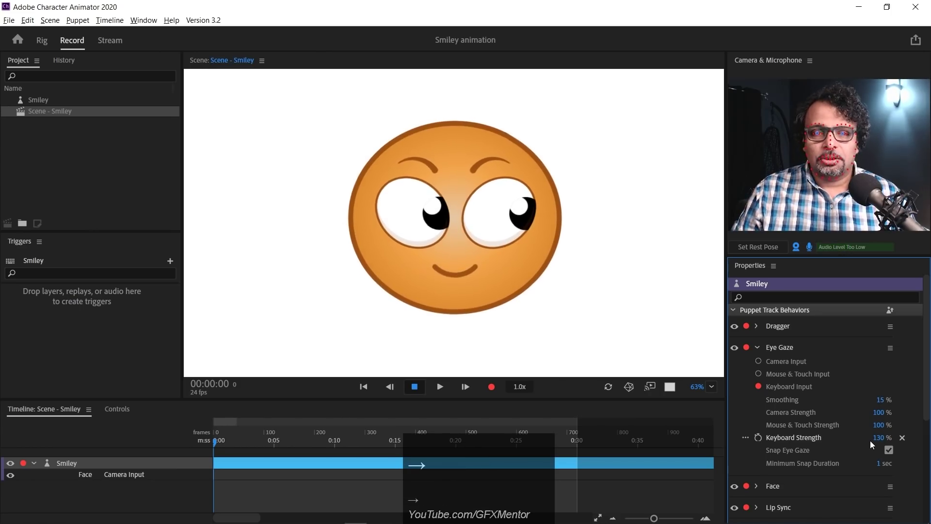
key(Left)
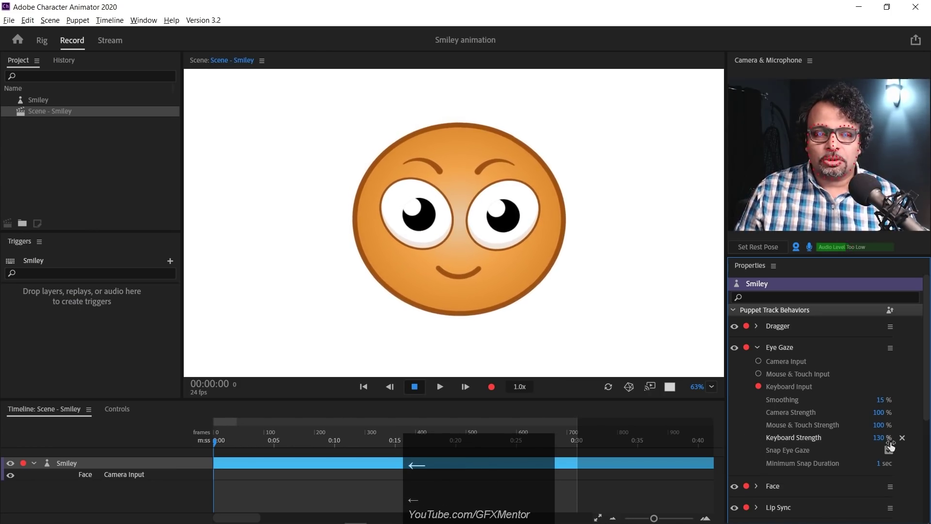
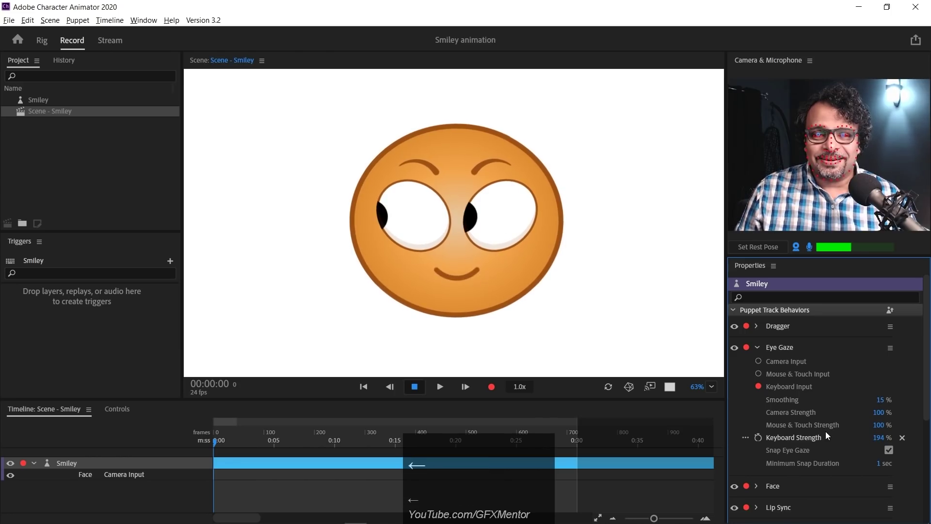
key(Right)
key(Left)
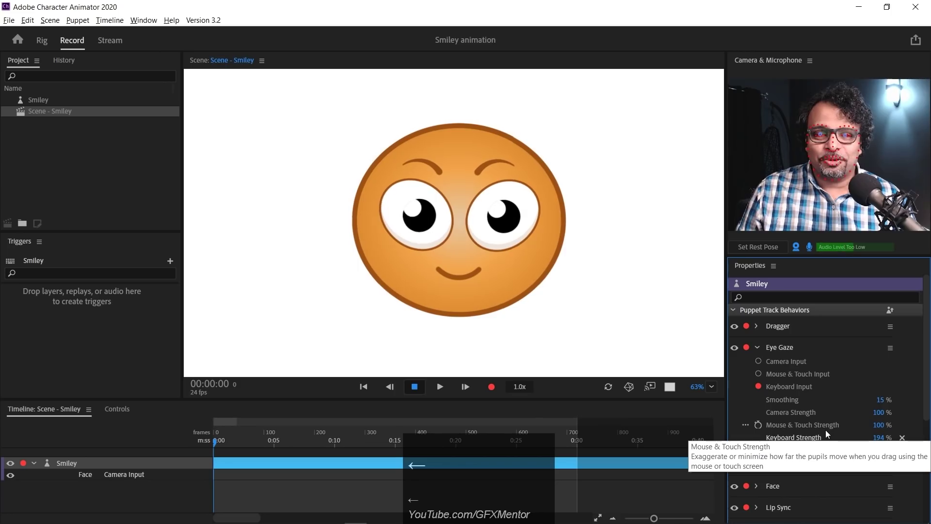